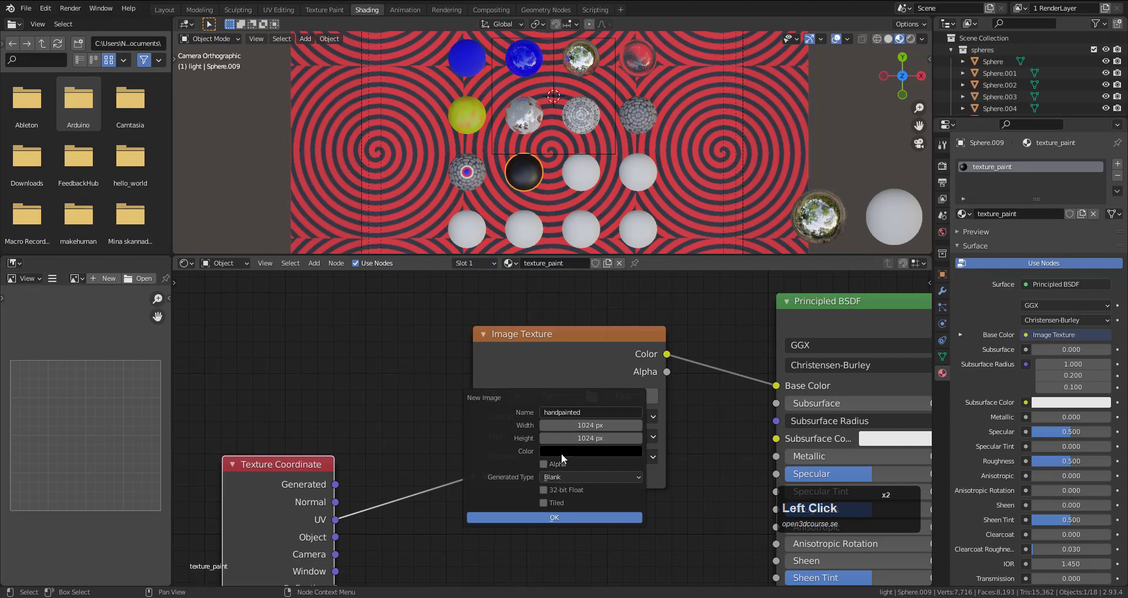
# Step: Create the new blank image handpainted with a white fill colour
pyautogui.click(566, 460)
pyautogui.click(646, 374)
pyautogui.click(560, 387)
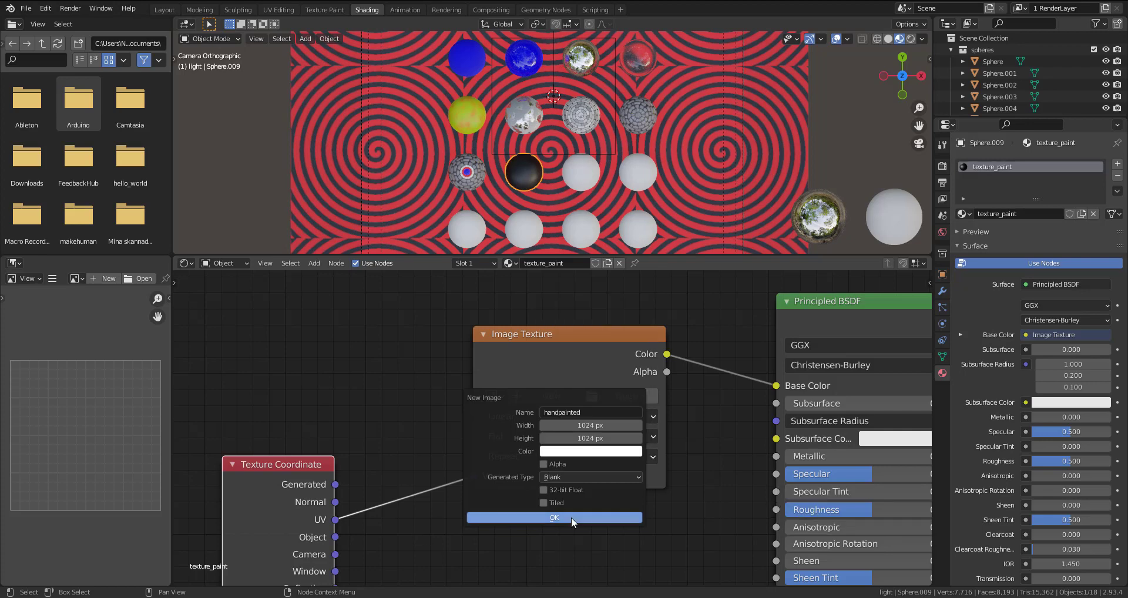
pyautogui.click(575, 521)
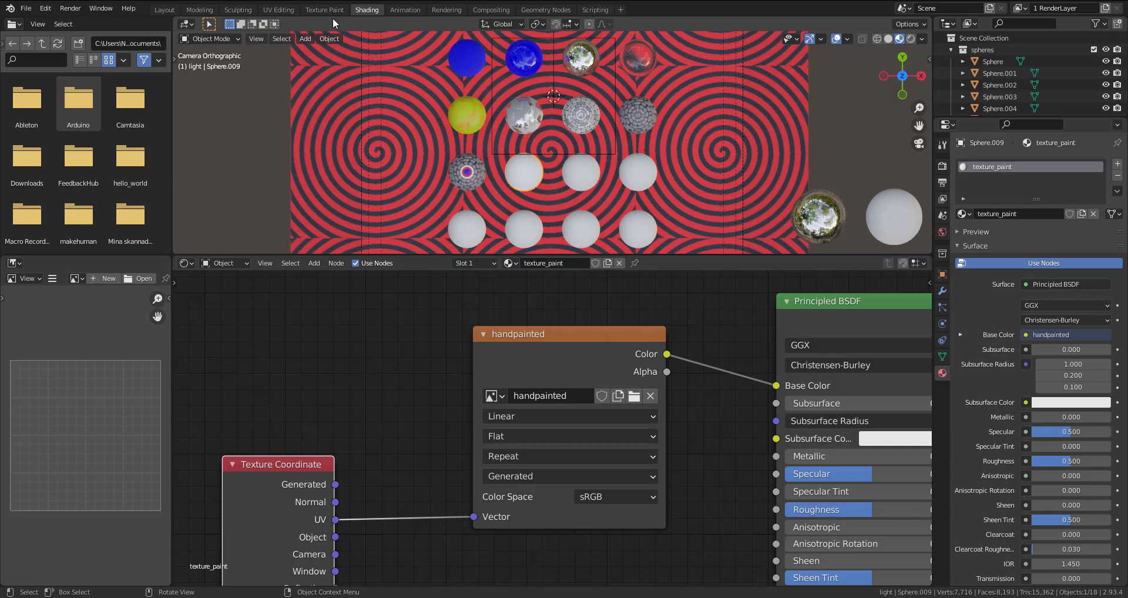
# Step: Switch to the Texture Paint workspace and frame the selected sphere in the viewport
pyautogui.click(324, 12)
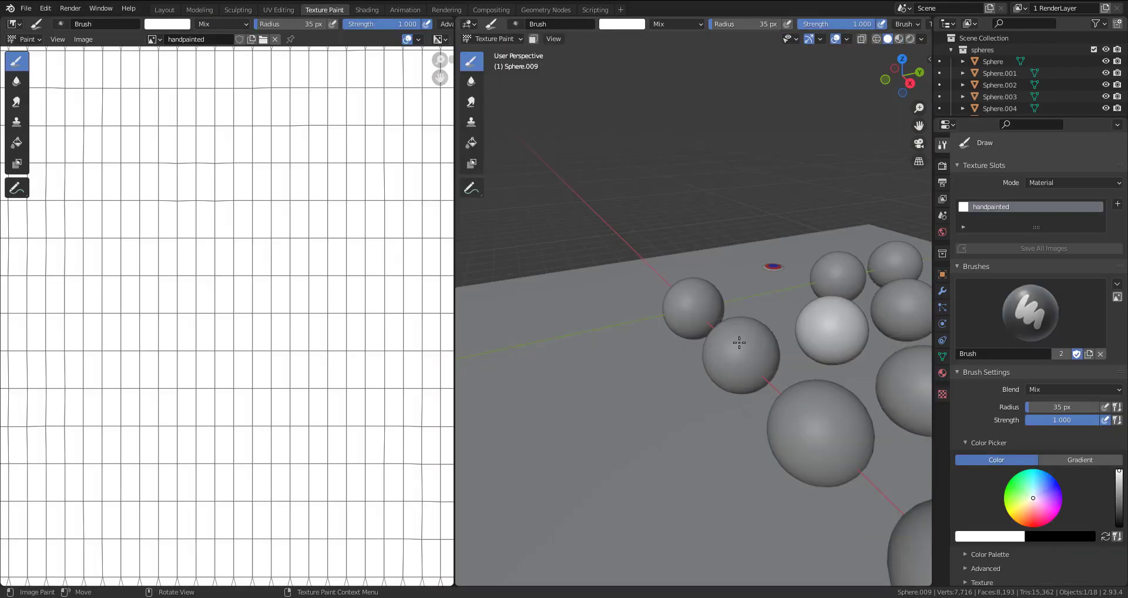
pyautogui.press('KP_Decimal')
pyautogui.scroll(3)
pyautogui.scroll(-3)
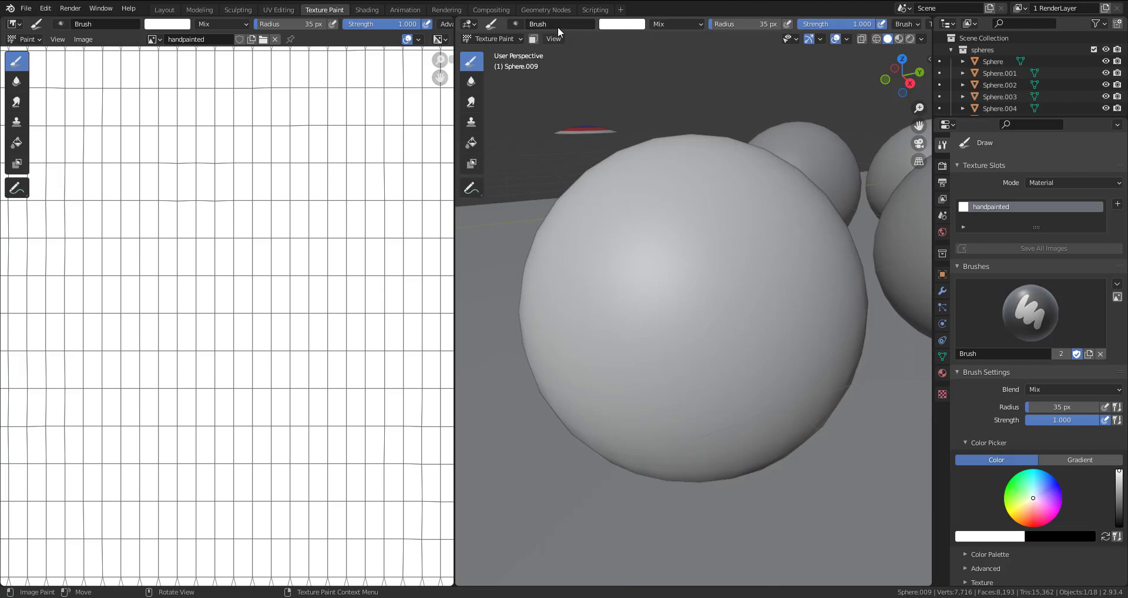
# Step: Isolate the sphere in local view so the other spheres are hidden
pyautogui.click(560, 45)
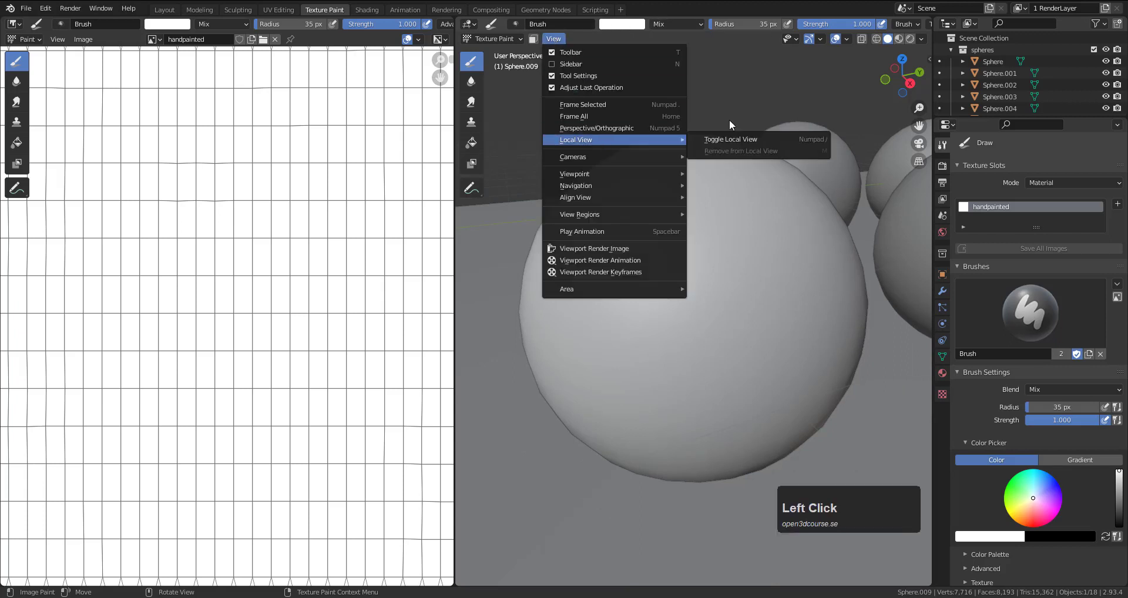
pyautogui.click(730, 145)
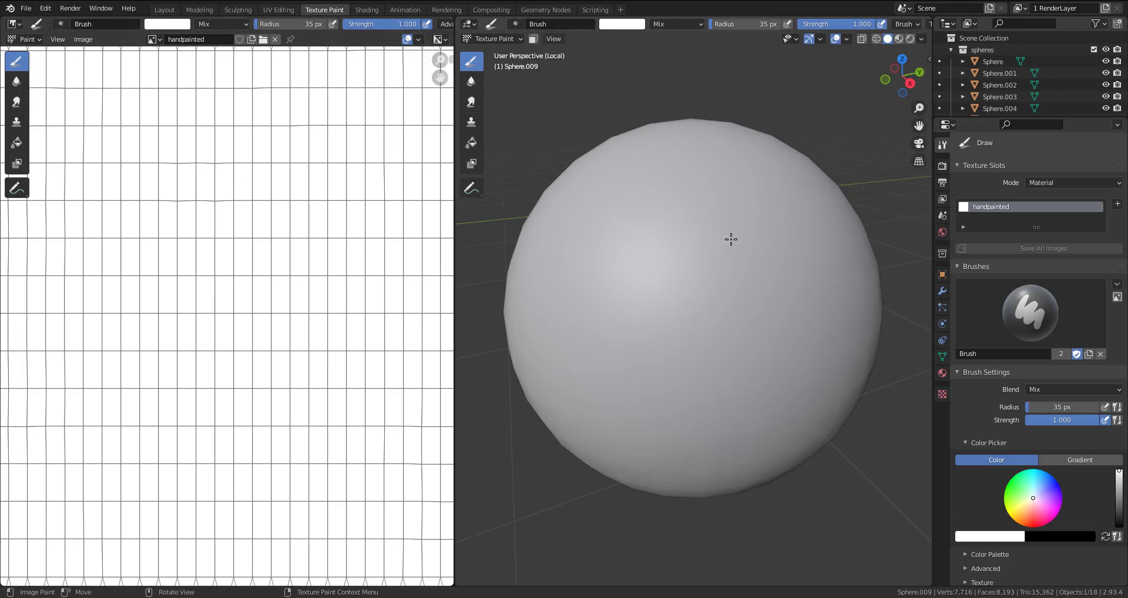
# Step: Adjust the brush radius and bring up the quick brush colour settings over the sphere
pyautogui.press('f')
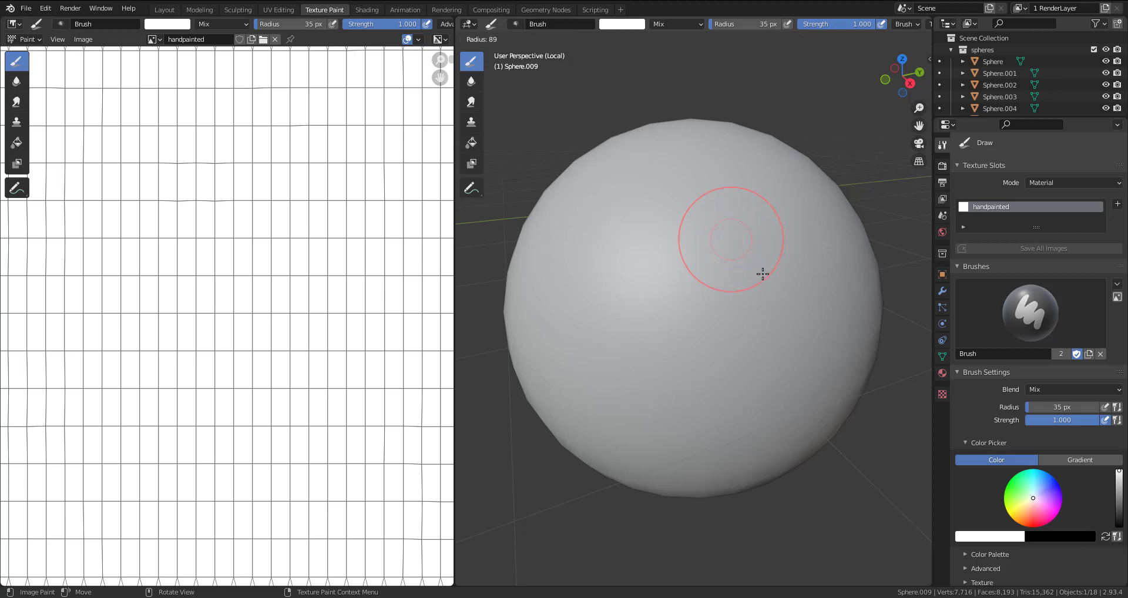
pyautogui.press('Escape')
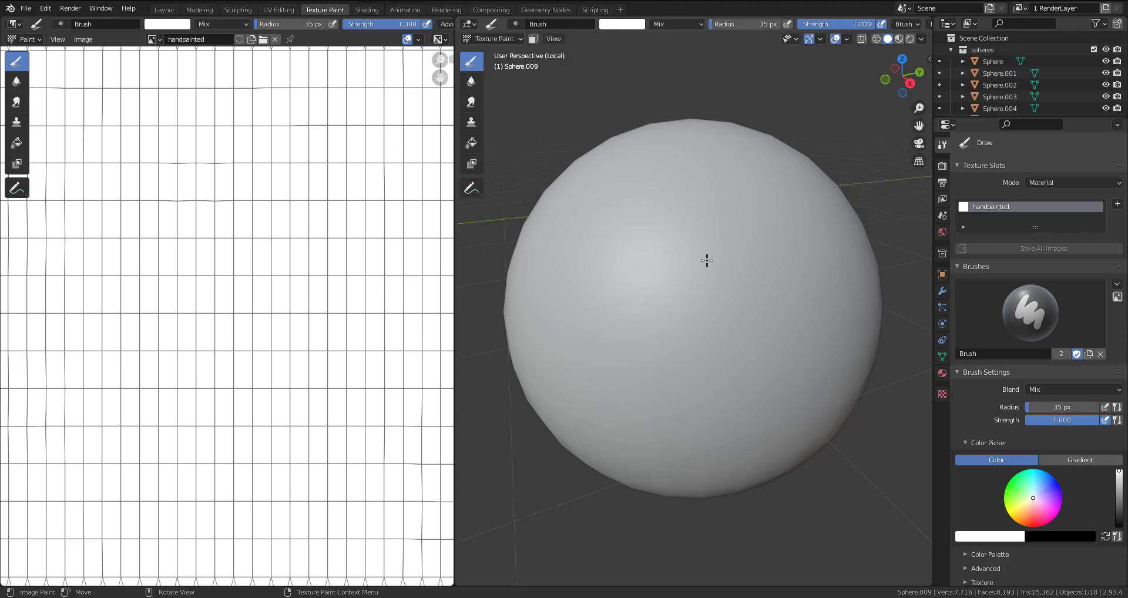
pyautogui.rightClick(707, 259)
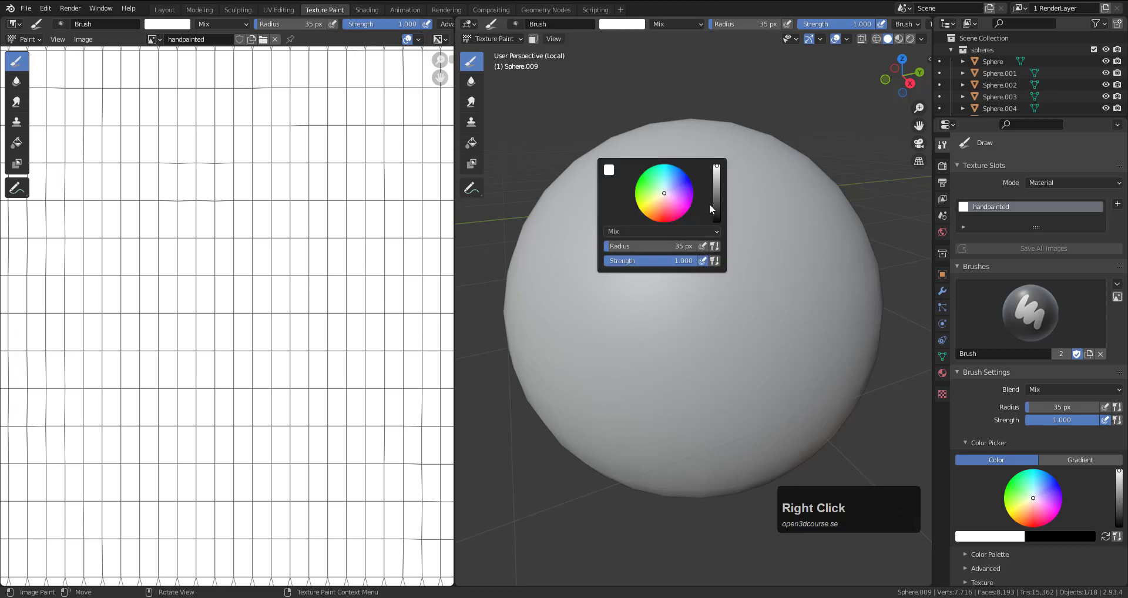
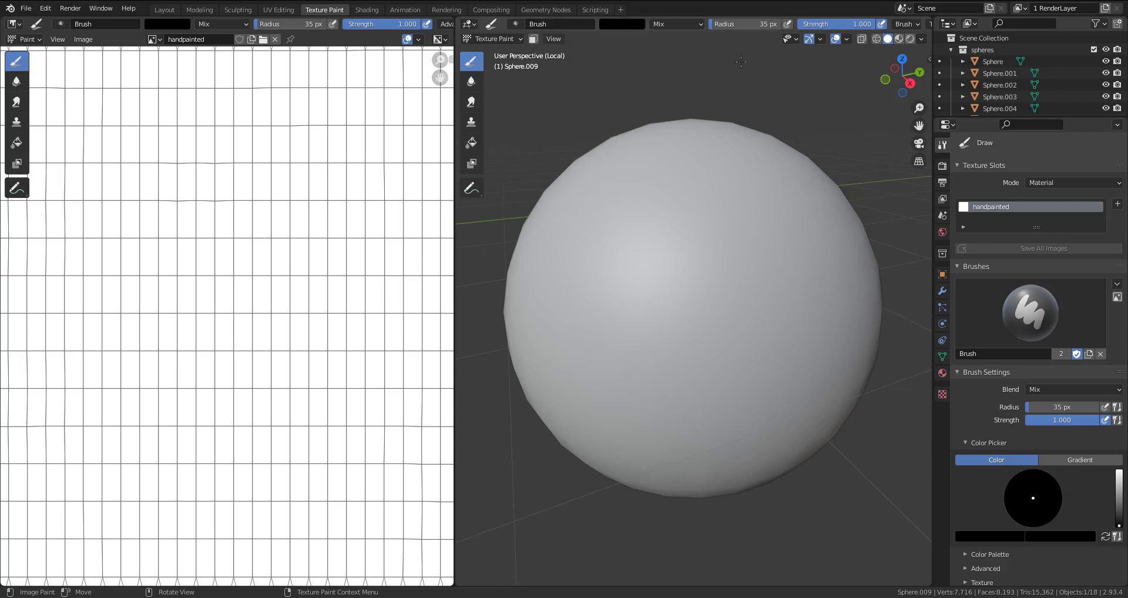
pyautogui.press('n')
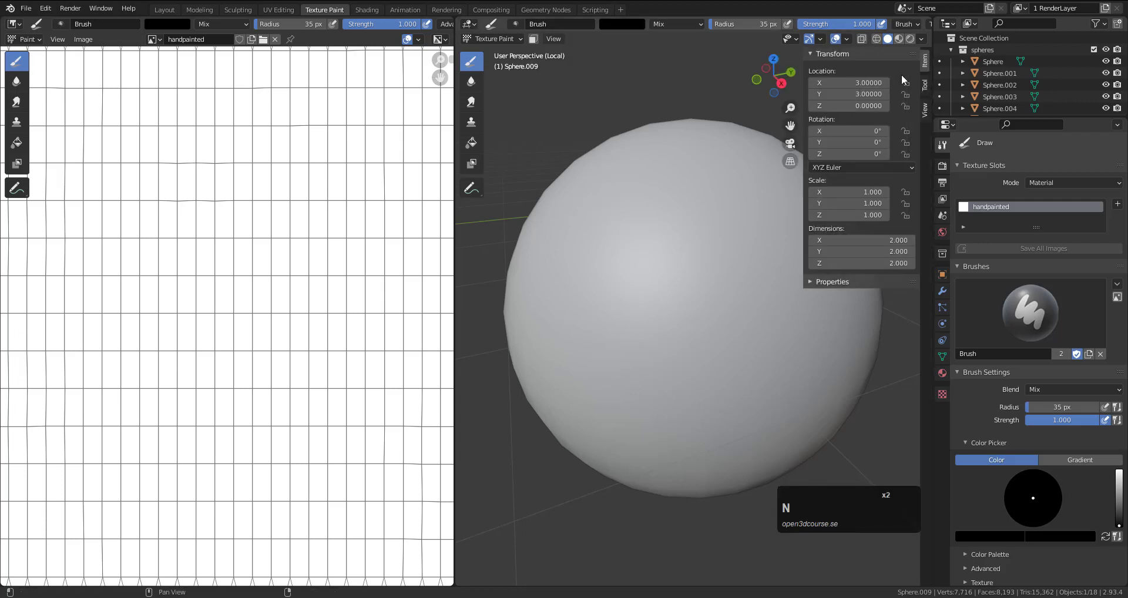
pyautogui.click(928, 91)
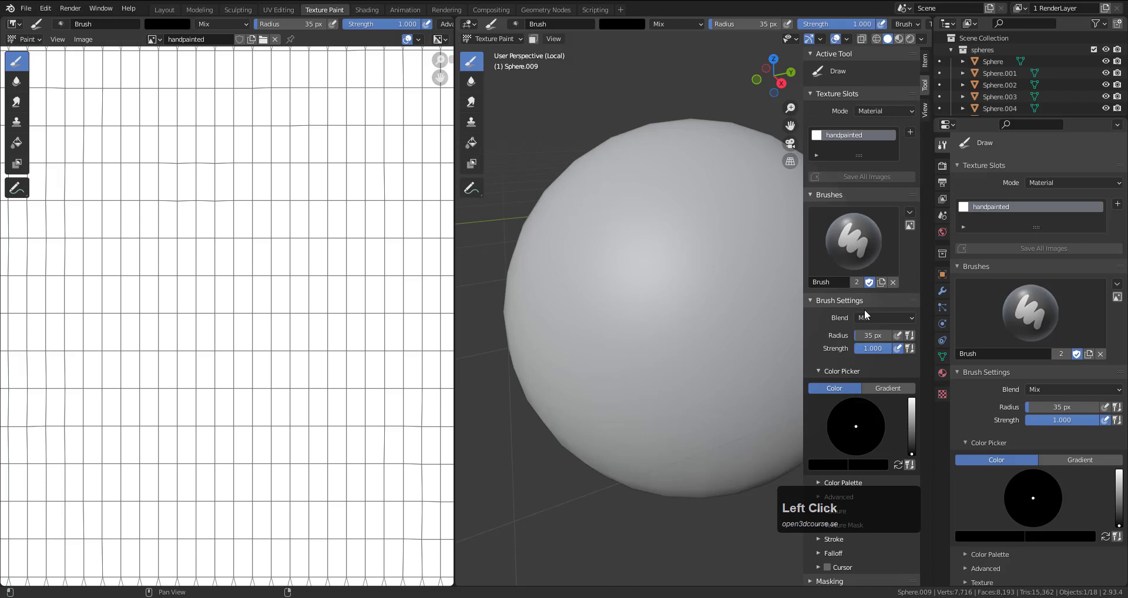
pyautogui.scroll(-3)
pyautogui.scroll(3)
pyautogui.scroll(-3)
pyautogui.scroll(3)
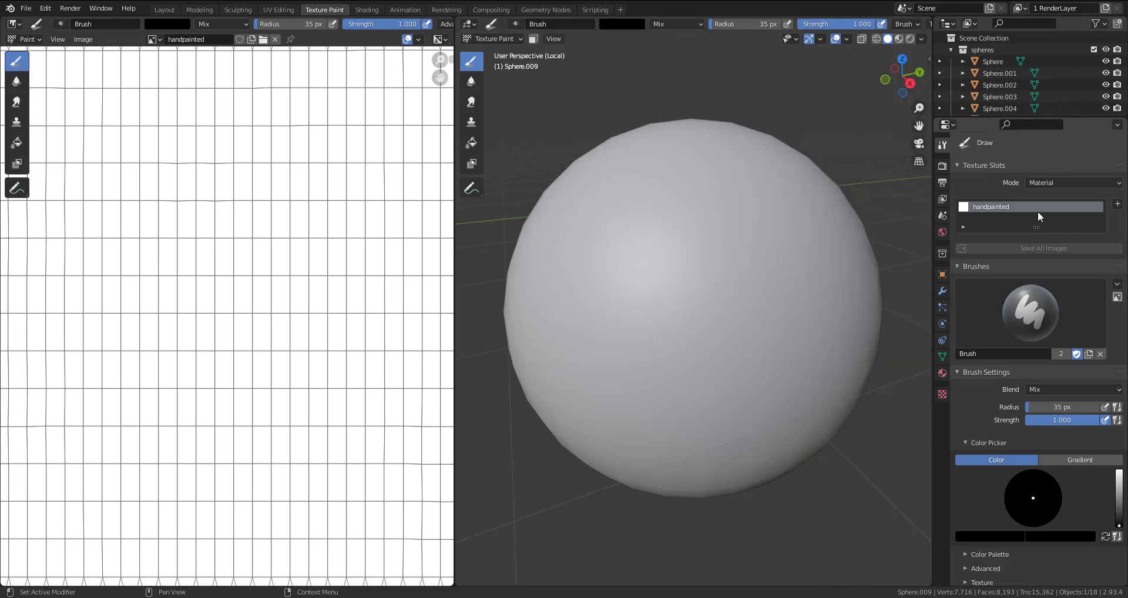
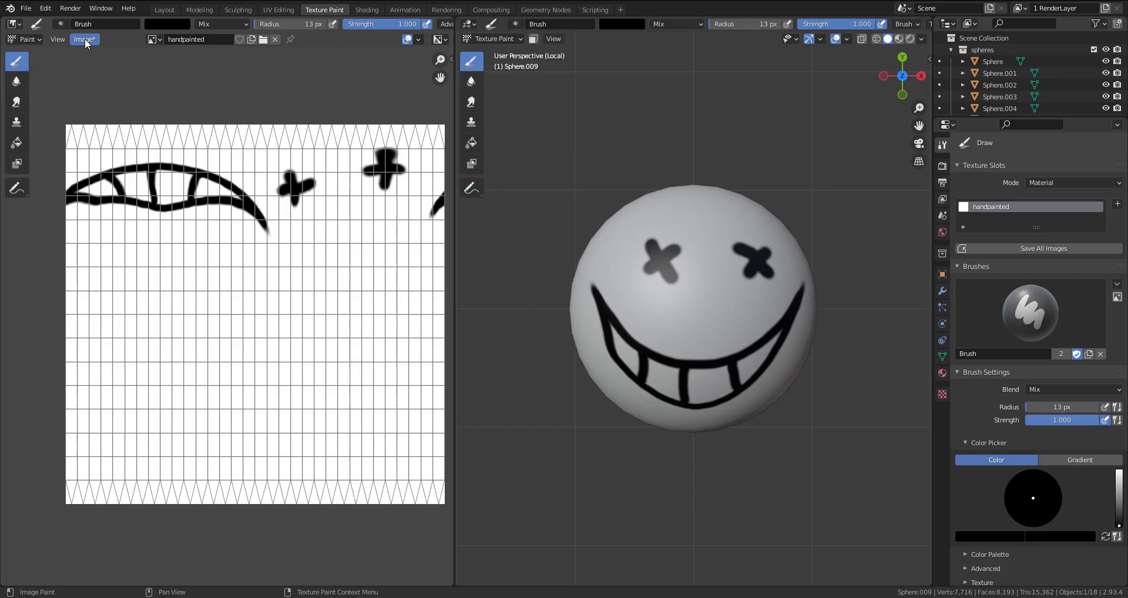
# Step: Save the painted texture as handpainted.png in the uppg_5 folder via Image > Save As
pyautogui.click(88, 45)
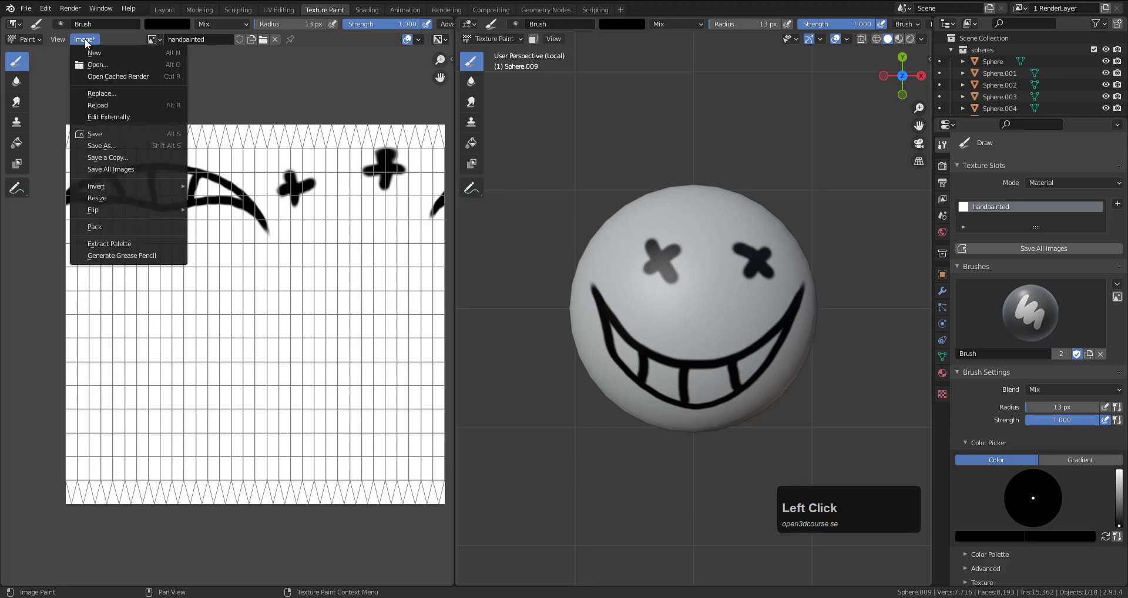
pyautogui.click(140, 144)
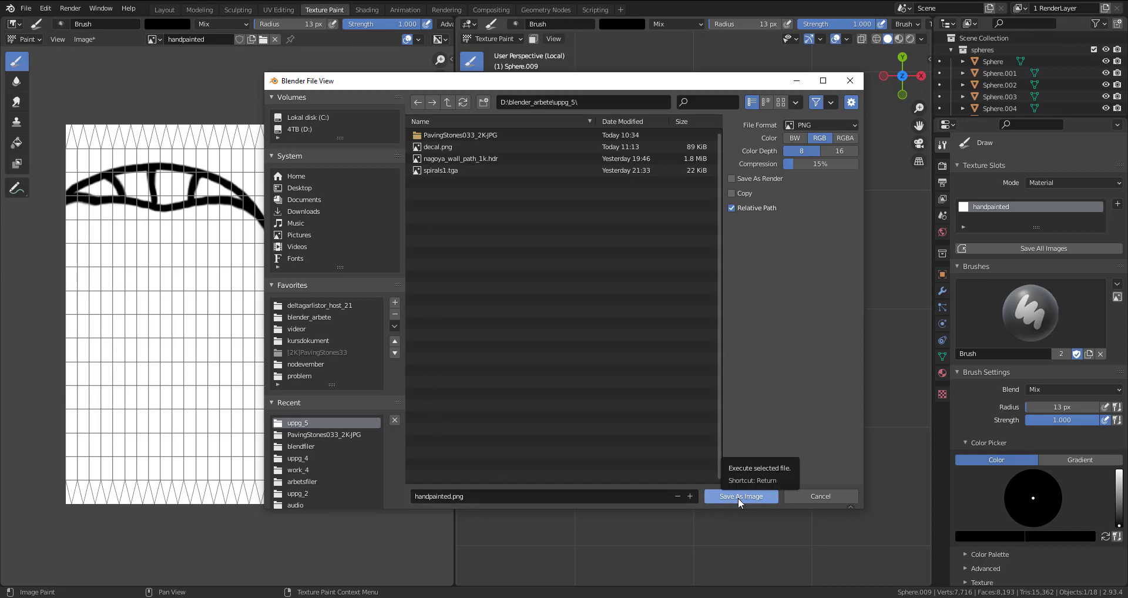
pyautogui.click(741, 502)
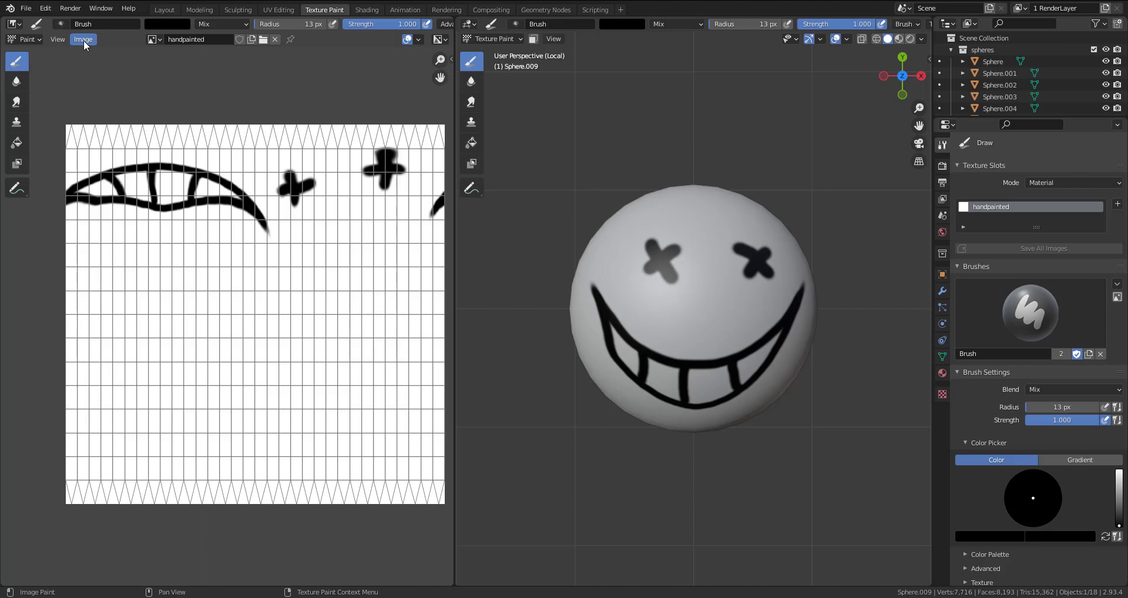
pyautogui.click(87, 44)
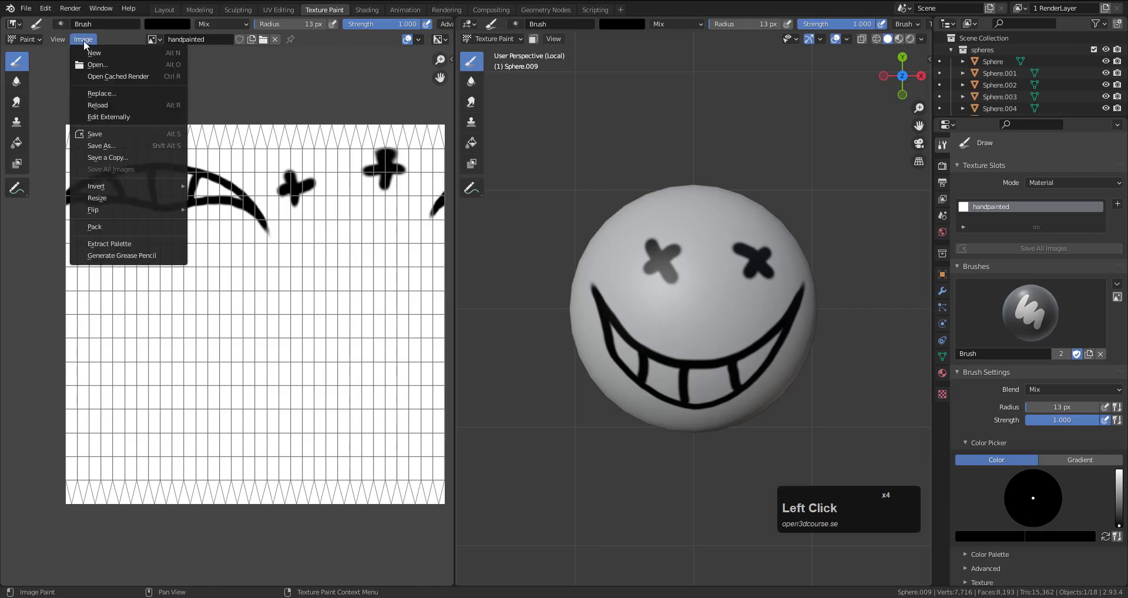